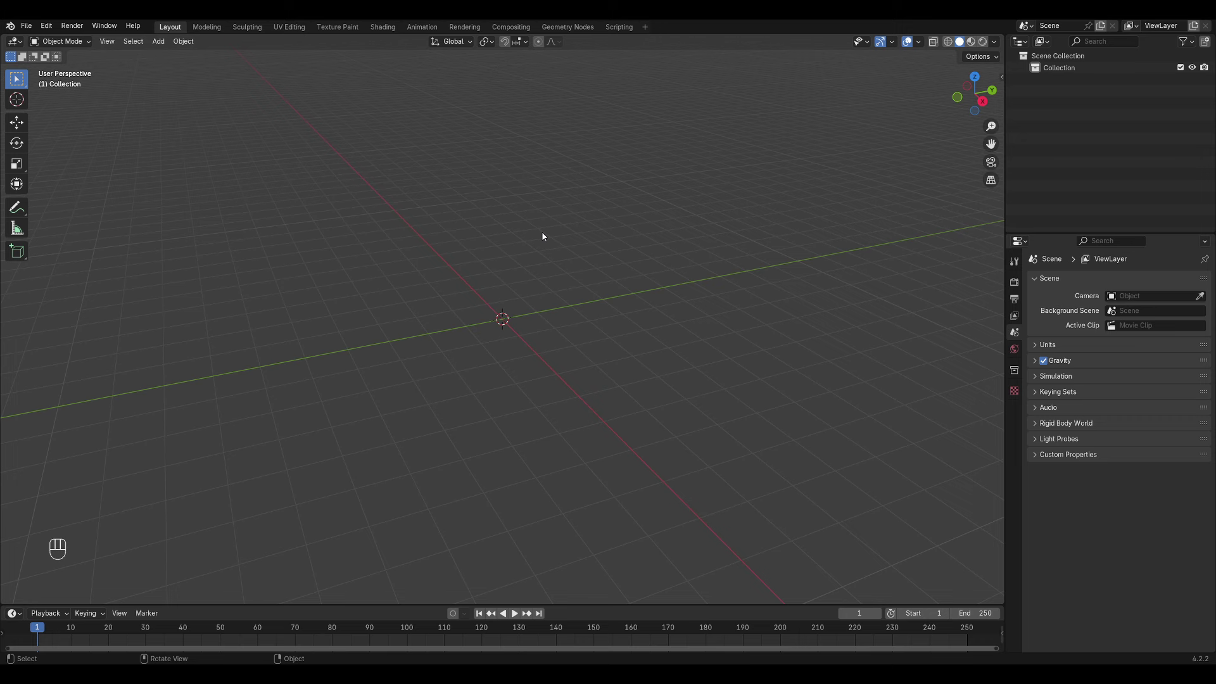
Bring up the Add menu to reach the Mesh > Landscape entry.
key("shift+a")
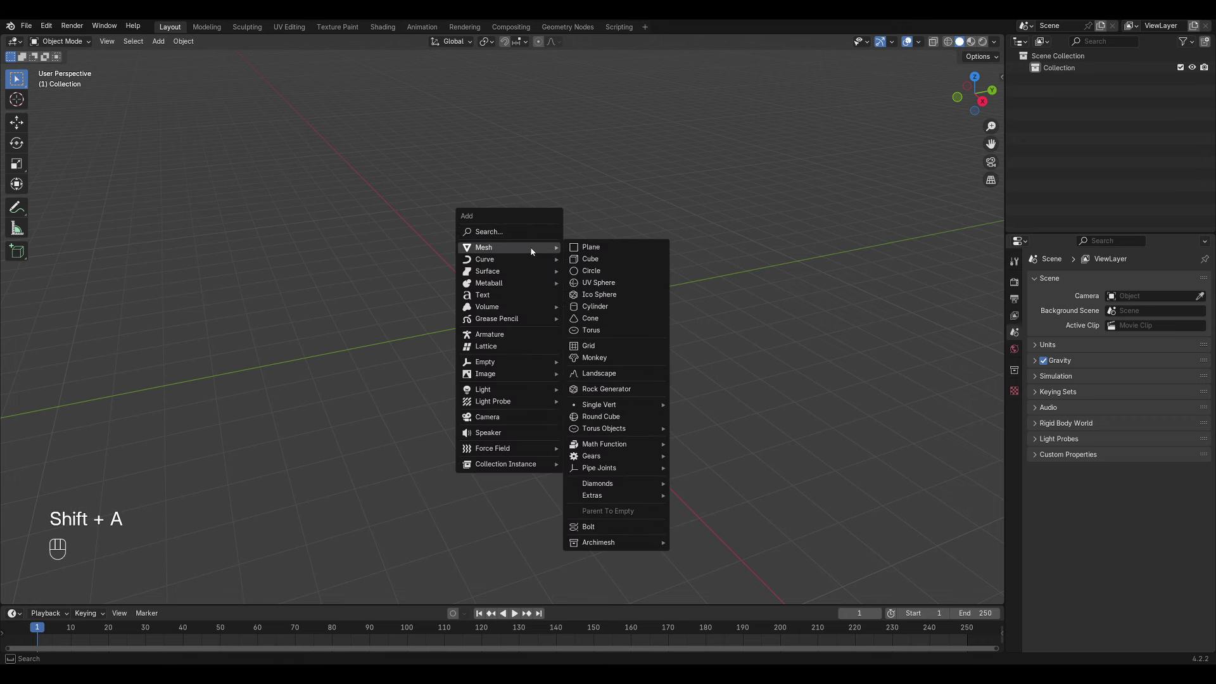
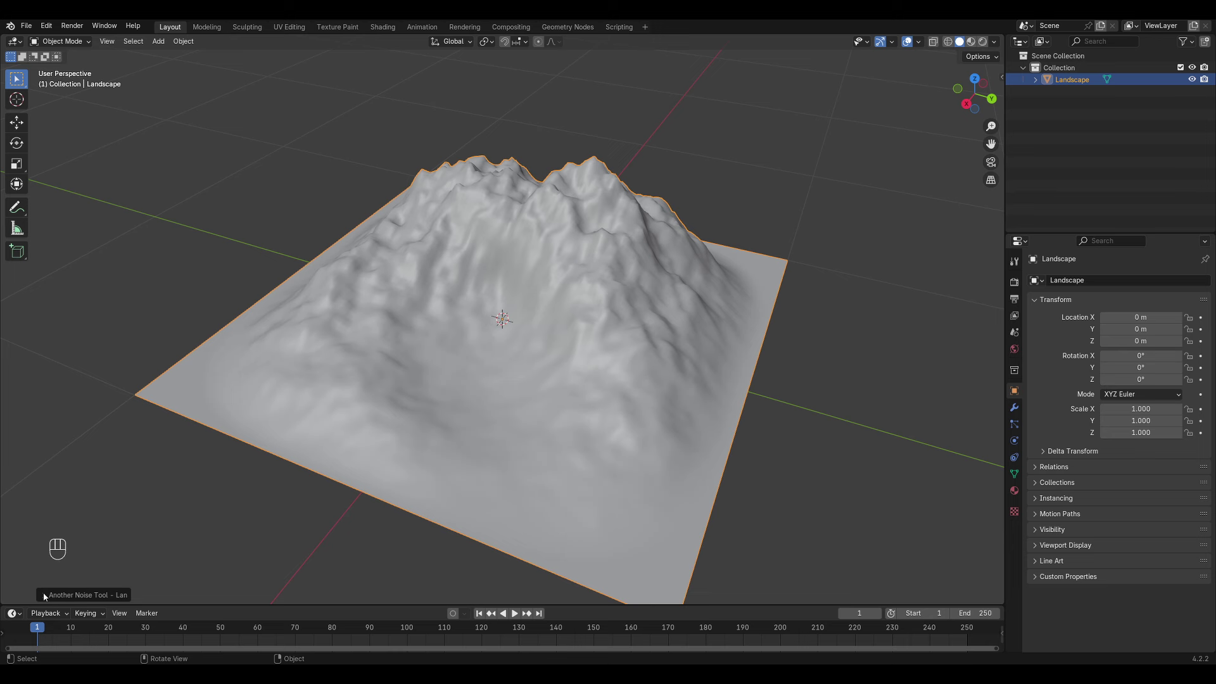
Expand the Another Noise Tool panel holding the landscape generation settings.
left_click(50, 597)
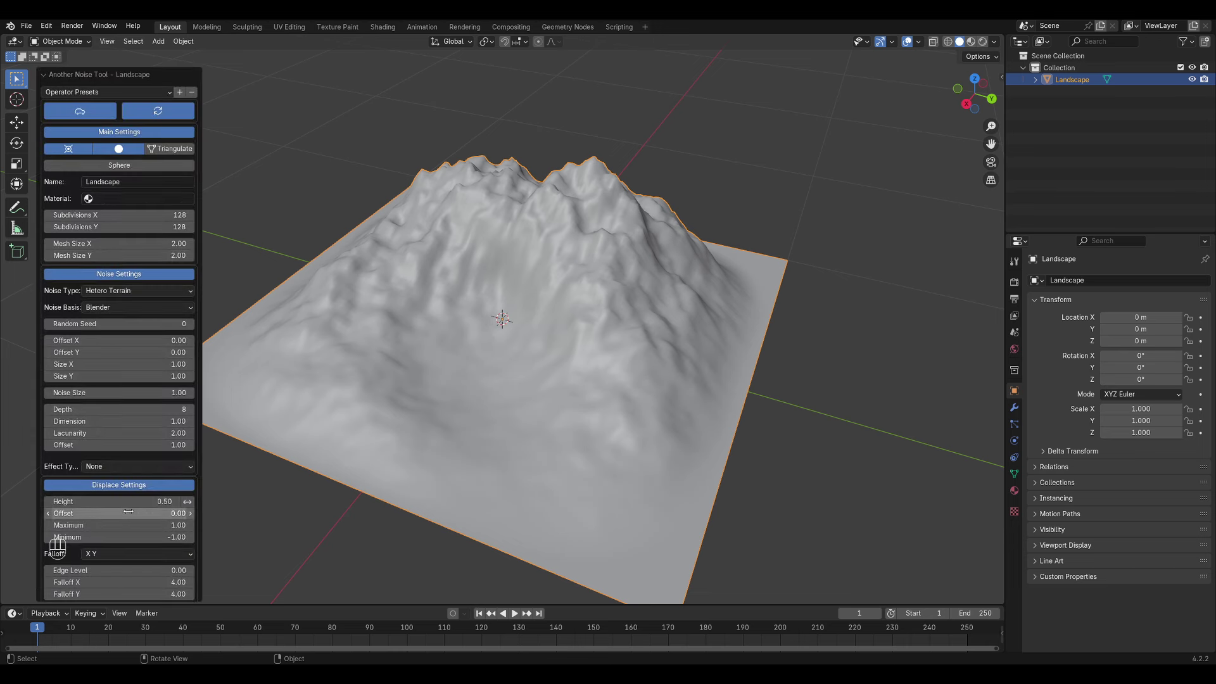
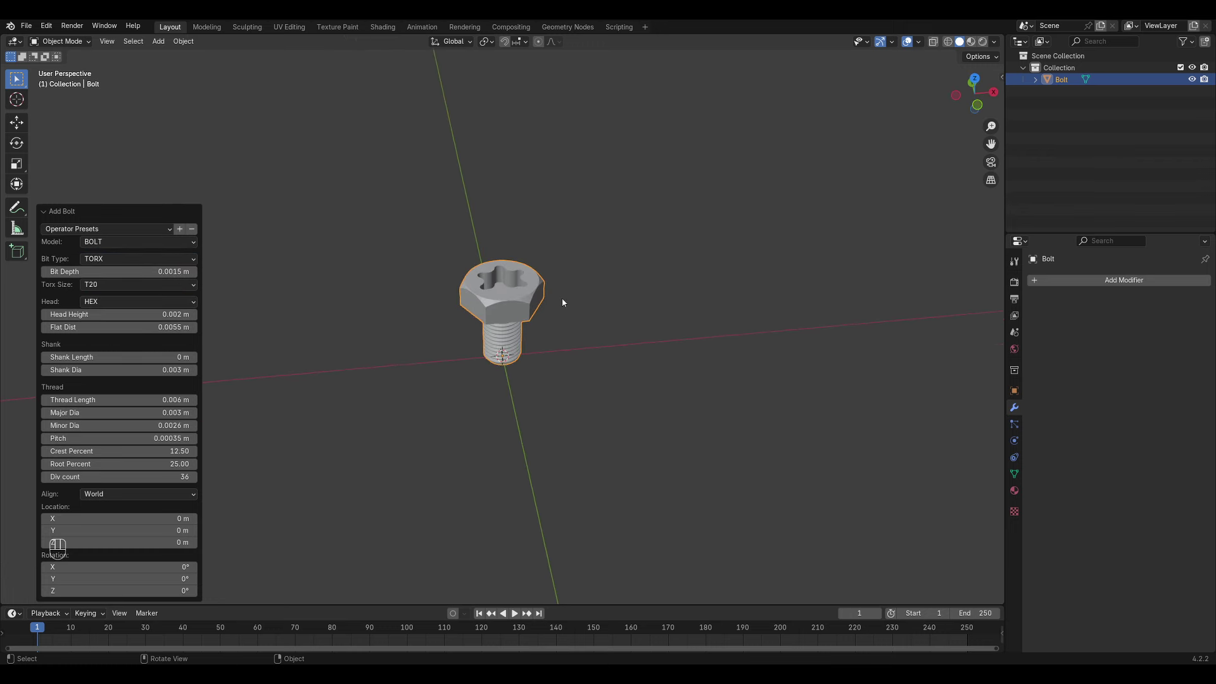
Clear the Add menu and show the sidebar with the Archimesh Create tab for adding a Room.
key("x")
key("shift+a")
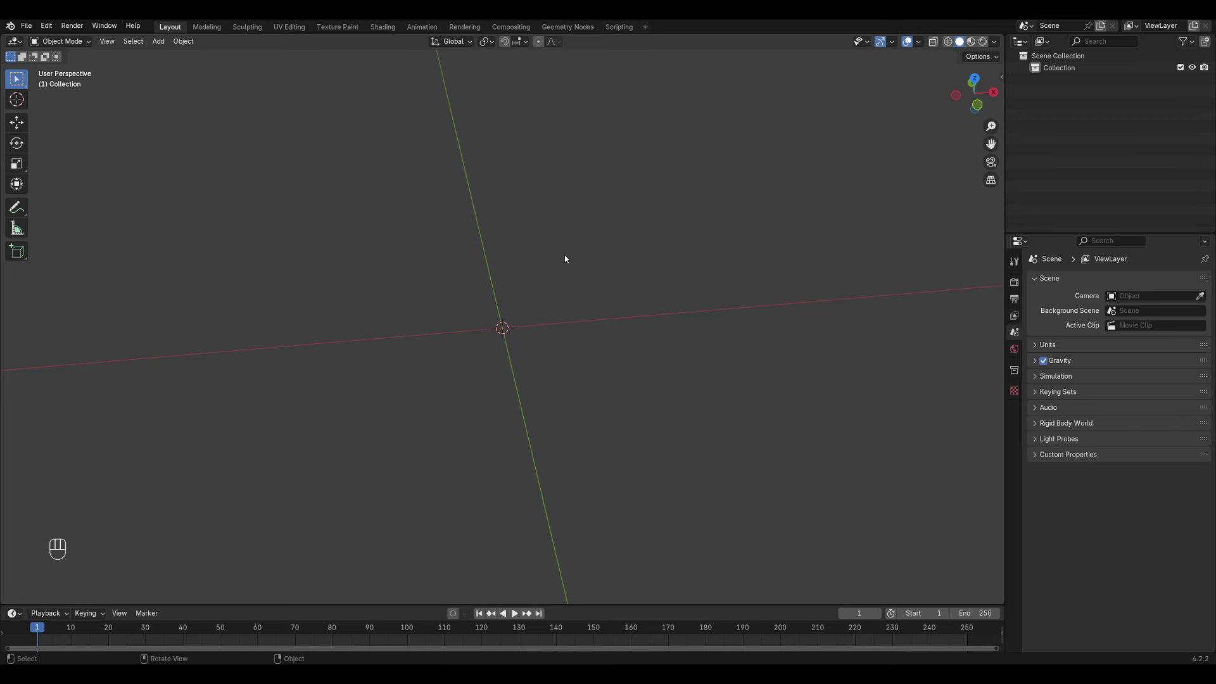
key("n")
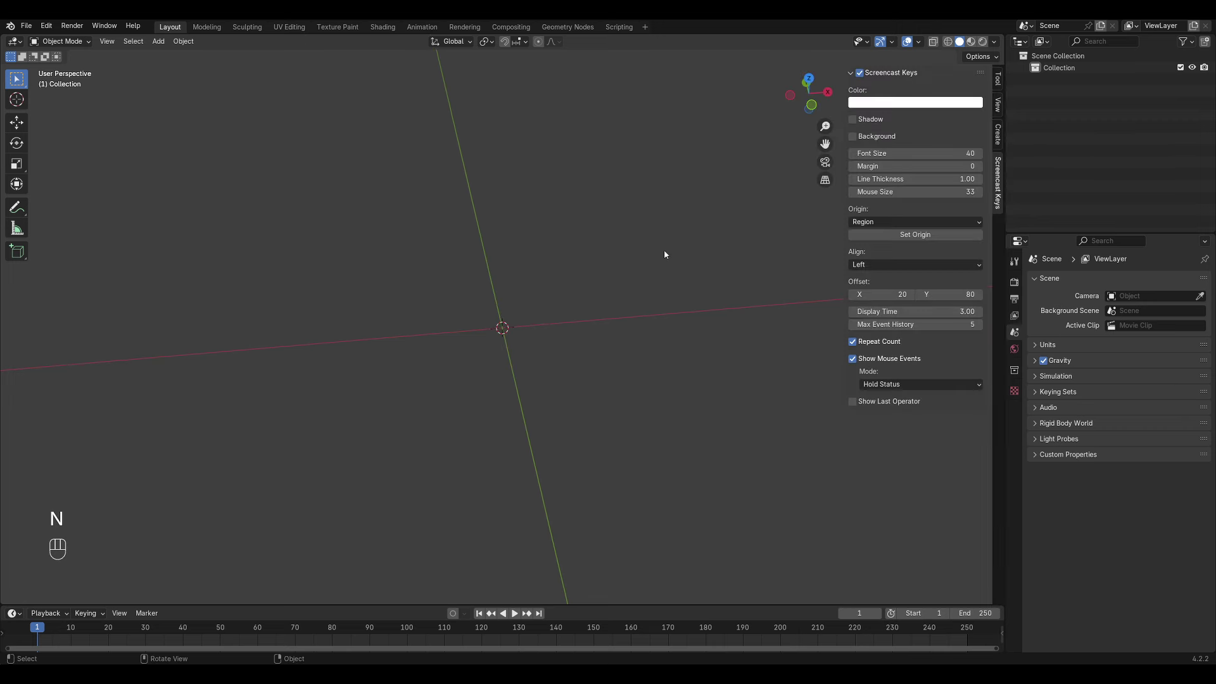
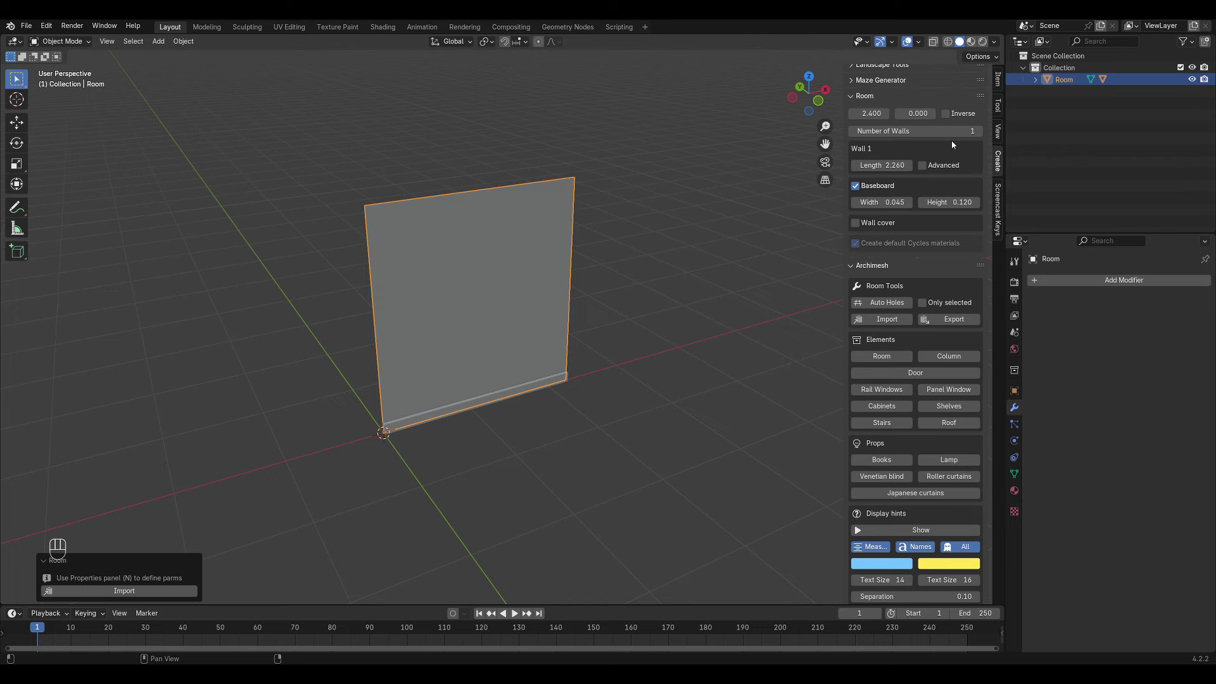
Adjust the Room panel settings and pull the view back to see the whole three-wall room.
middle_click(983, 136)
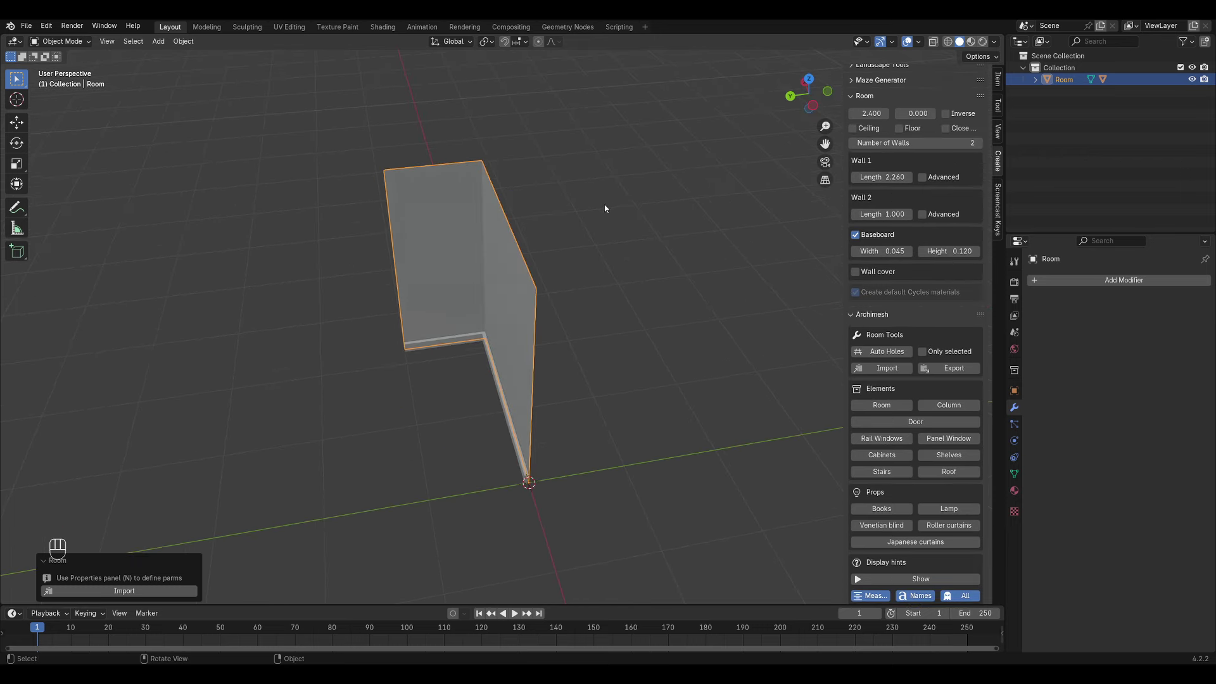
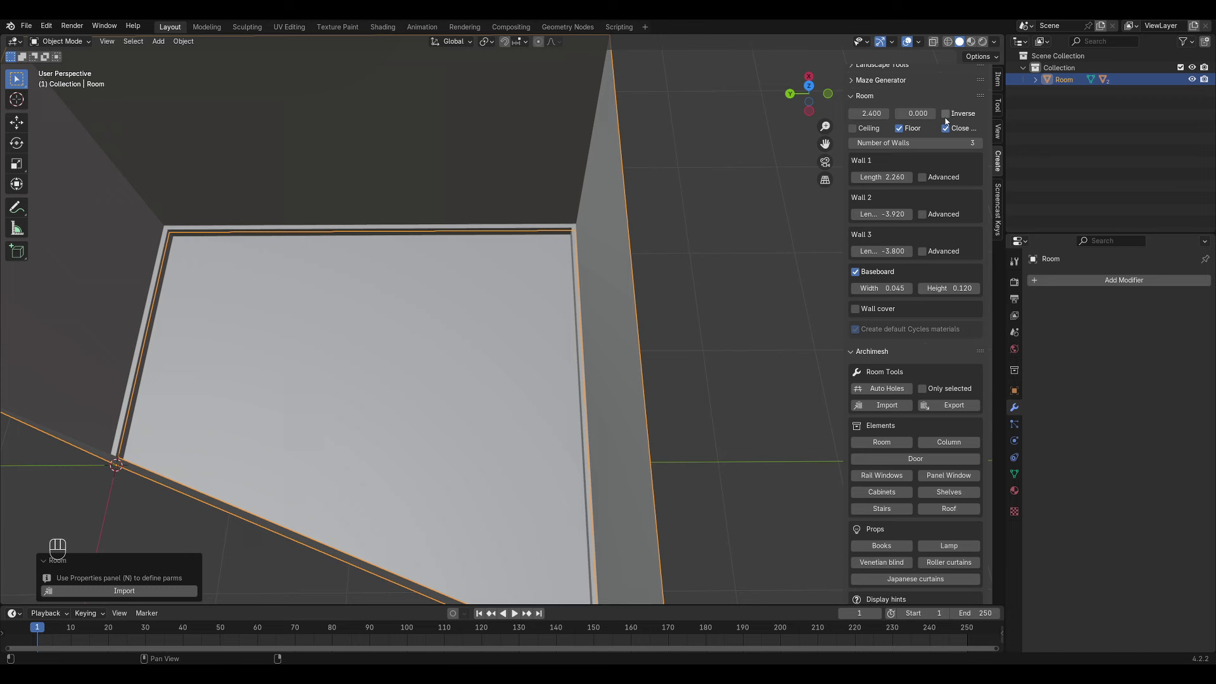
left_click(733, 279)
left_click_drag(916, 246, 517, 319)
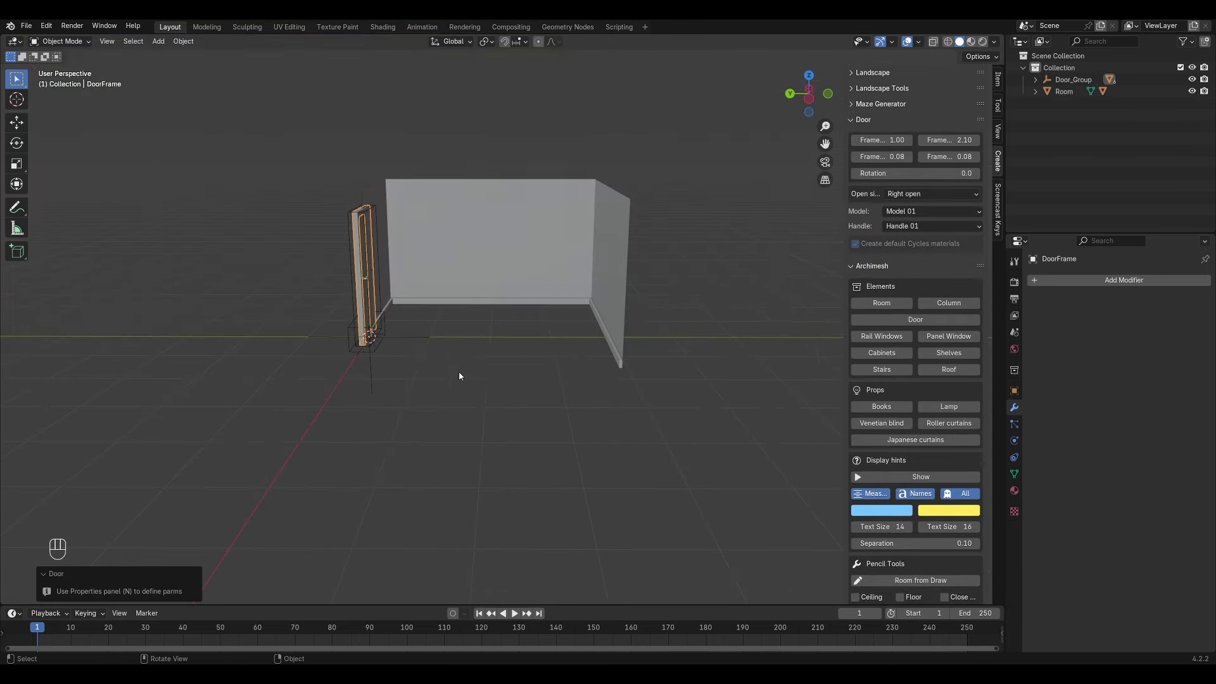
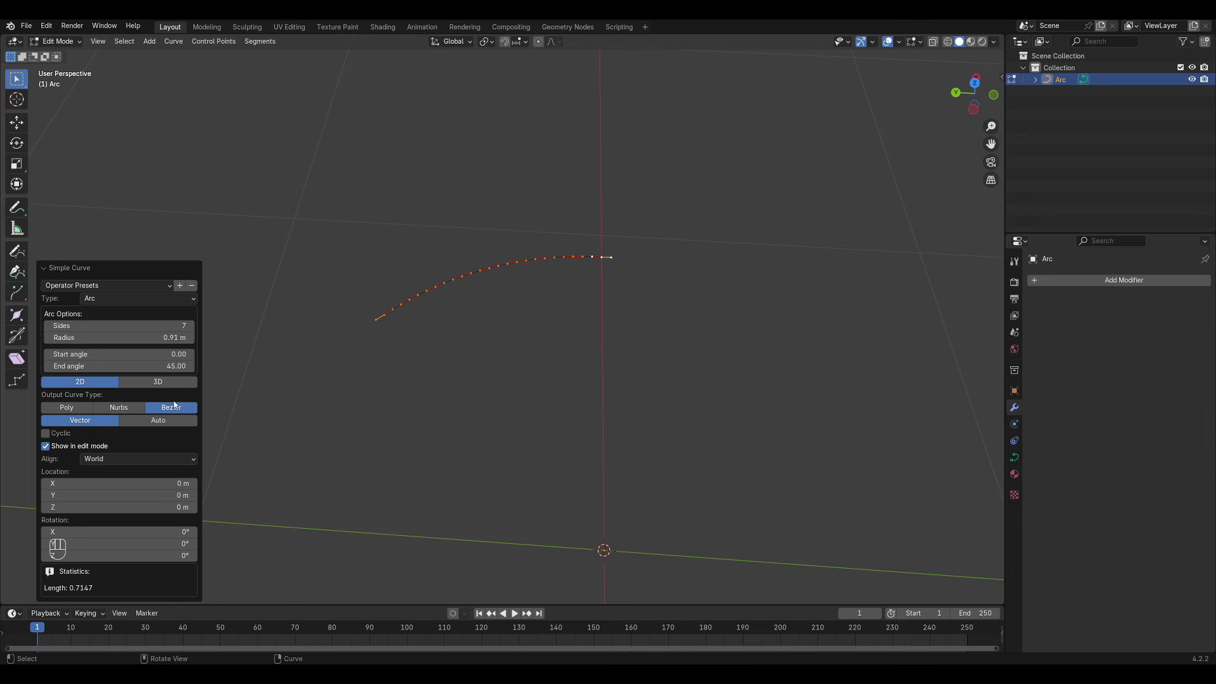
Change the Simple Curve type from Sector to Segment with 2 m and 1 m radii.
left_click(145, 308)
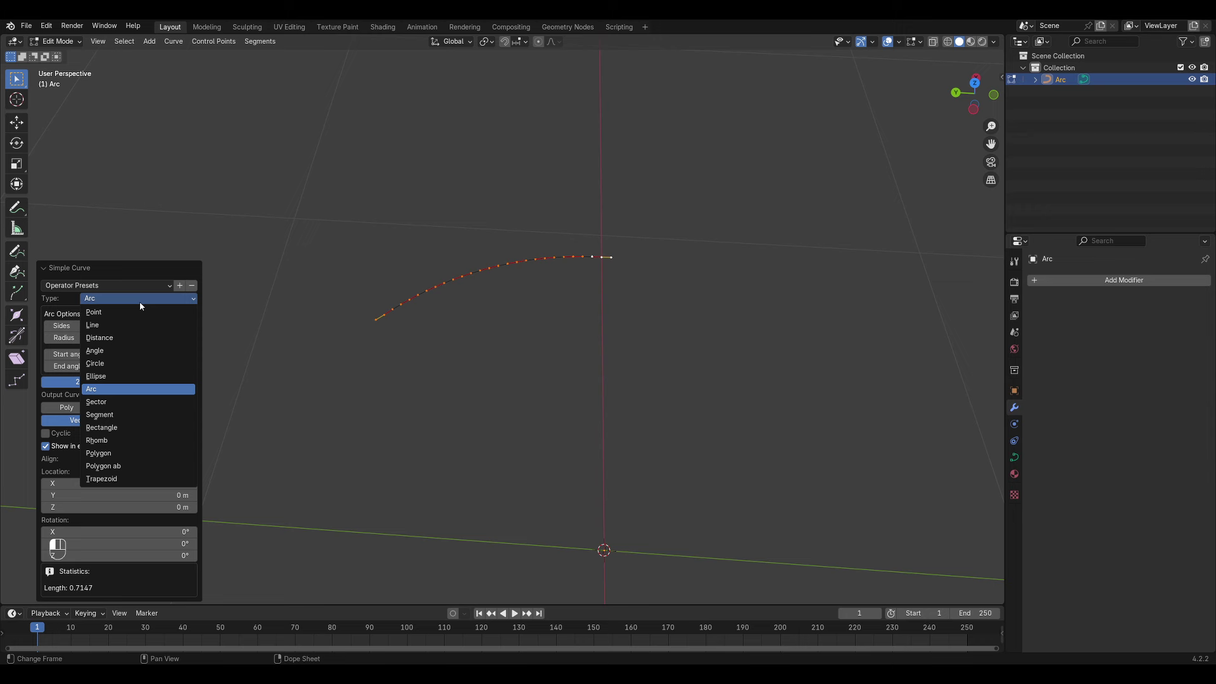
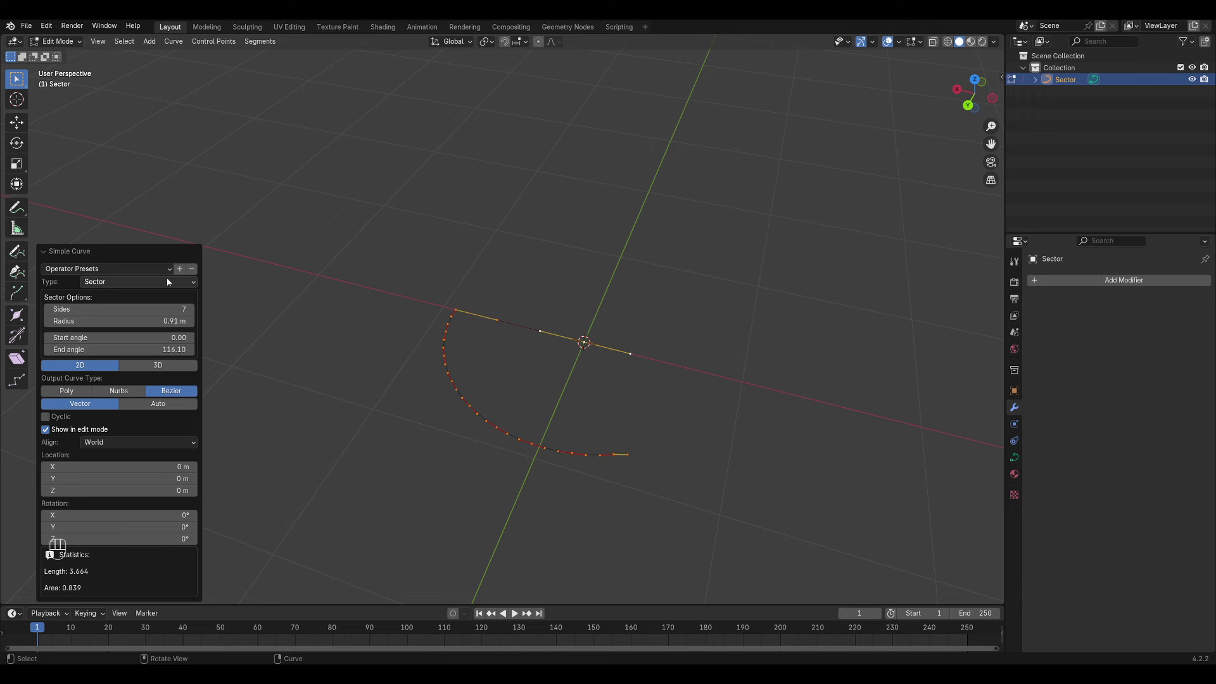
left_click(173, 287)
key("n")
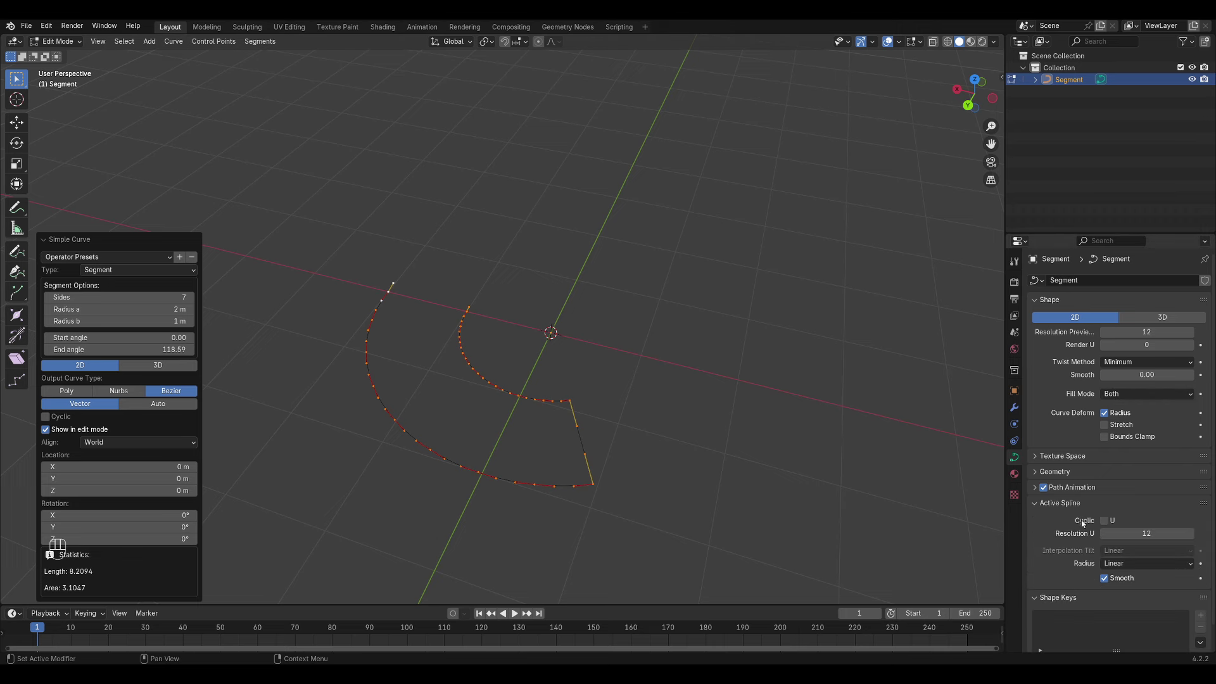
left_click(1110, 527)
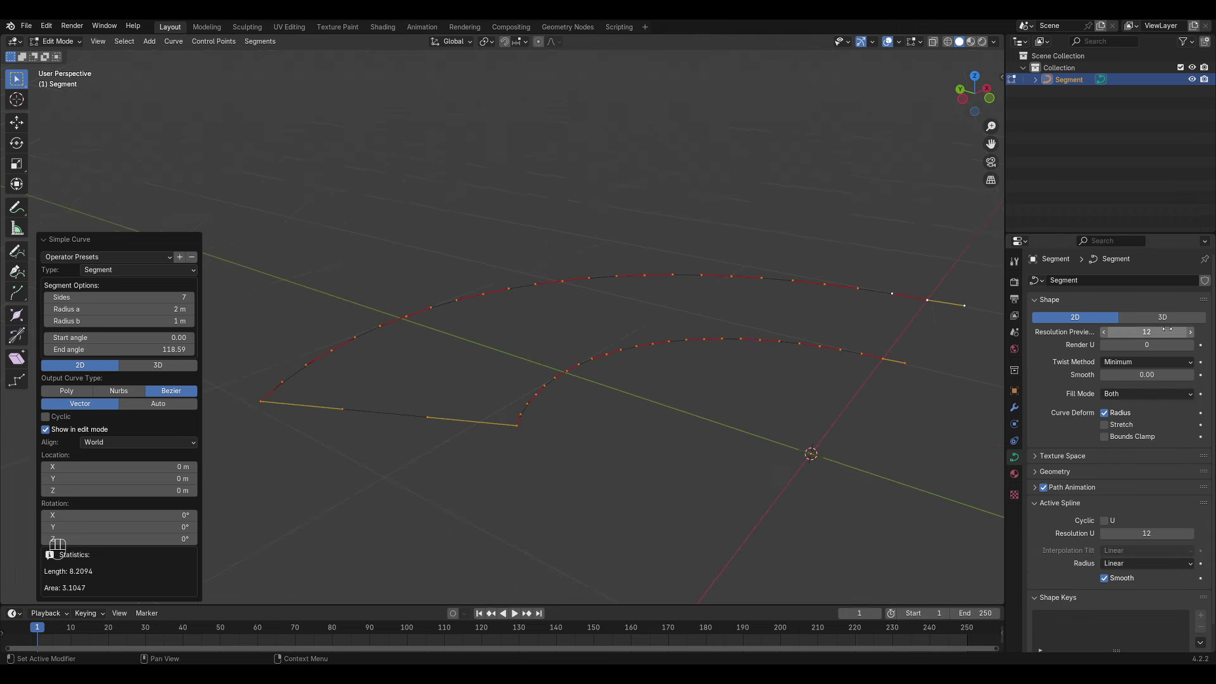
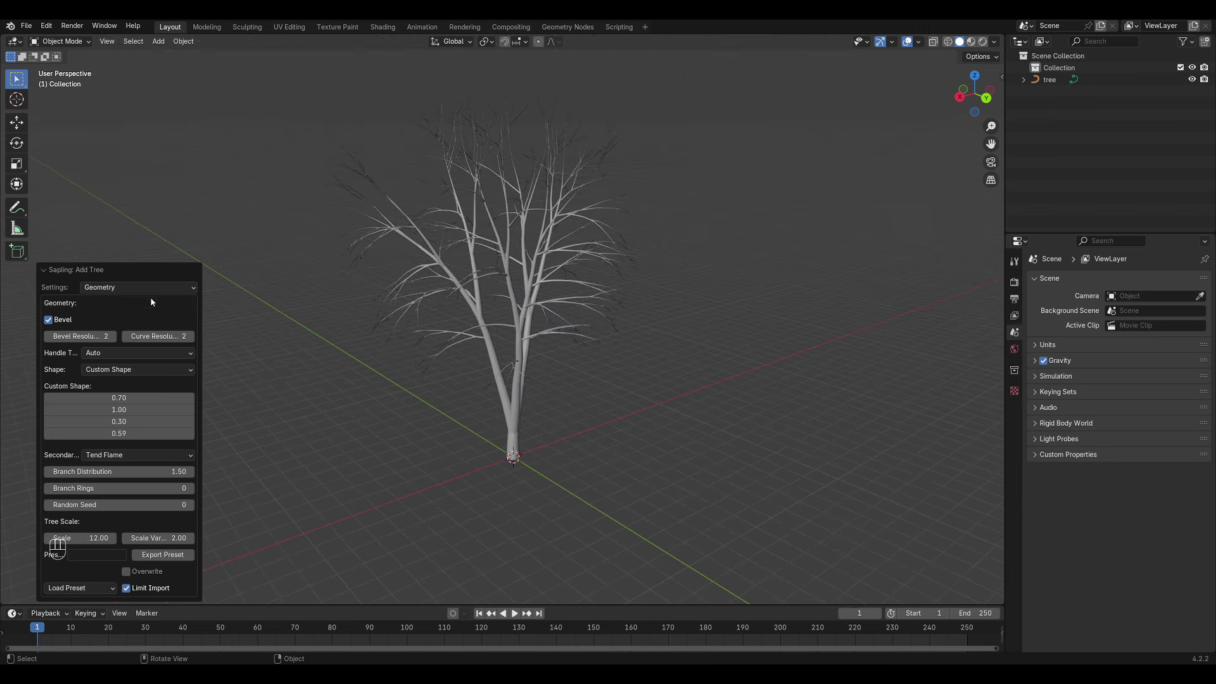
Adjust the Sapling tree's branch geometry and enable leaves on it.
left_click_drag(133, 291, 114, 369)
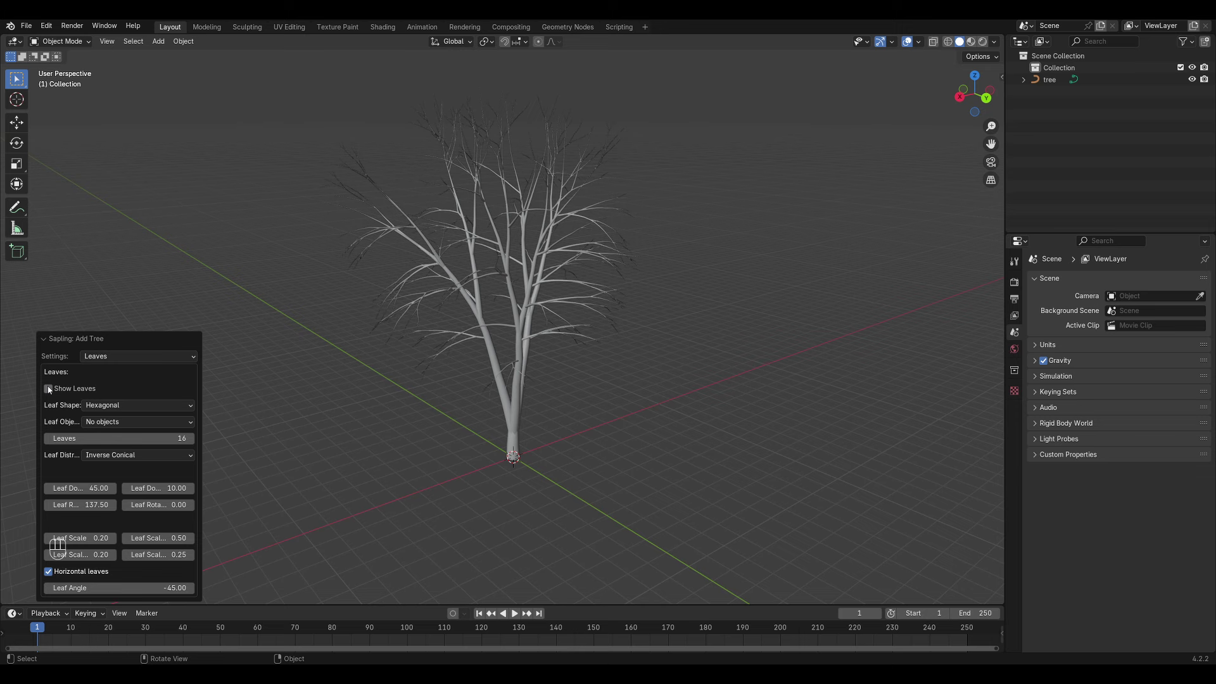
left_click(51, 390)
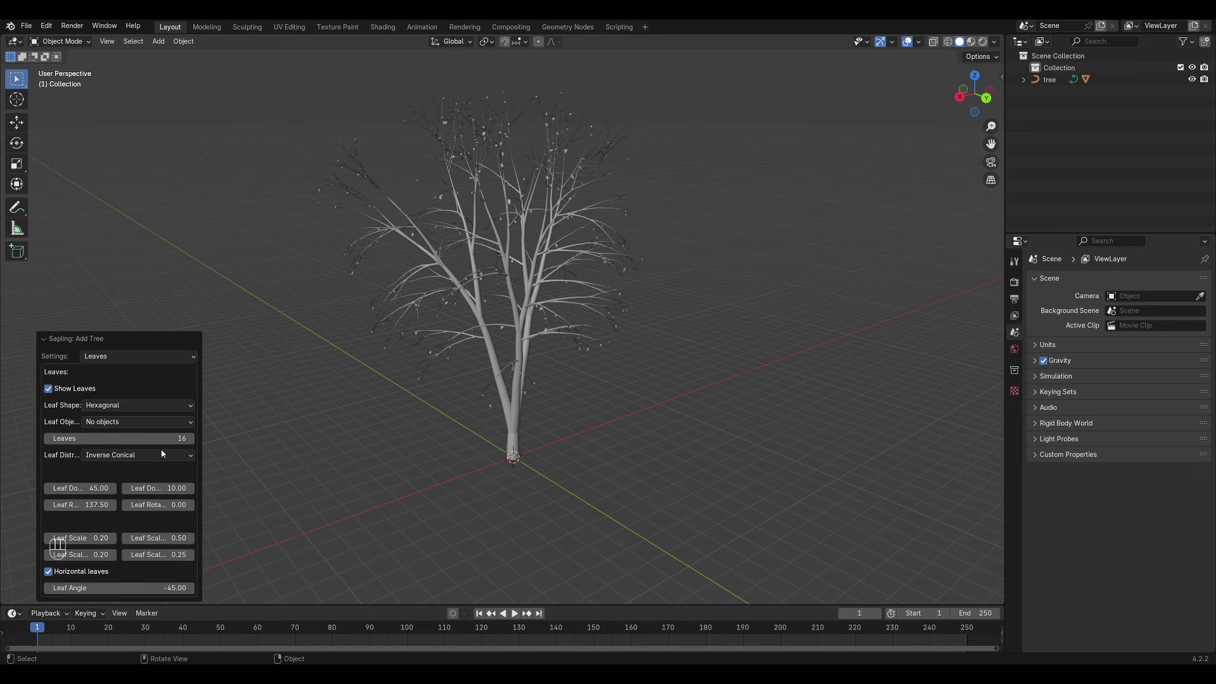
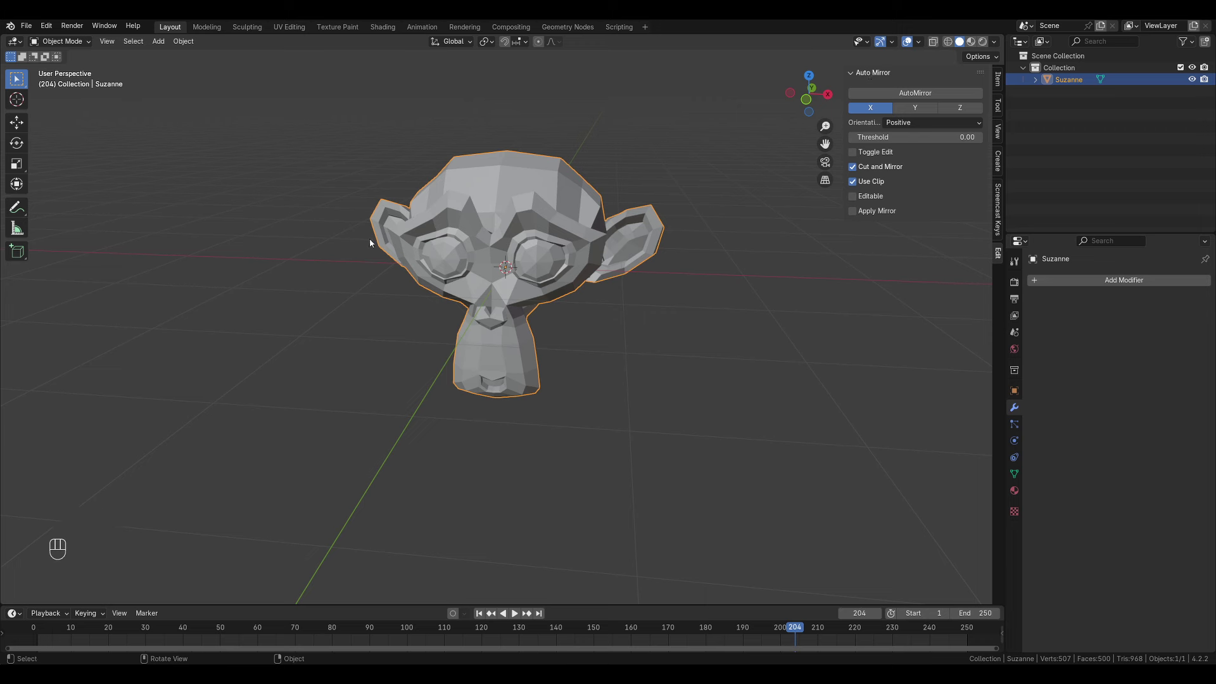
Finish the X-axis AutoMirror on Suzanne, delete her, and add a fresh Monkey and Cube.
key("Tab")
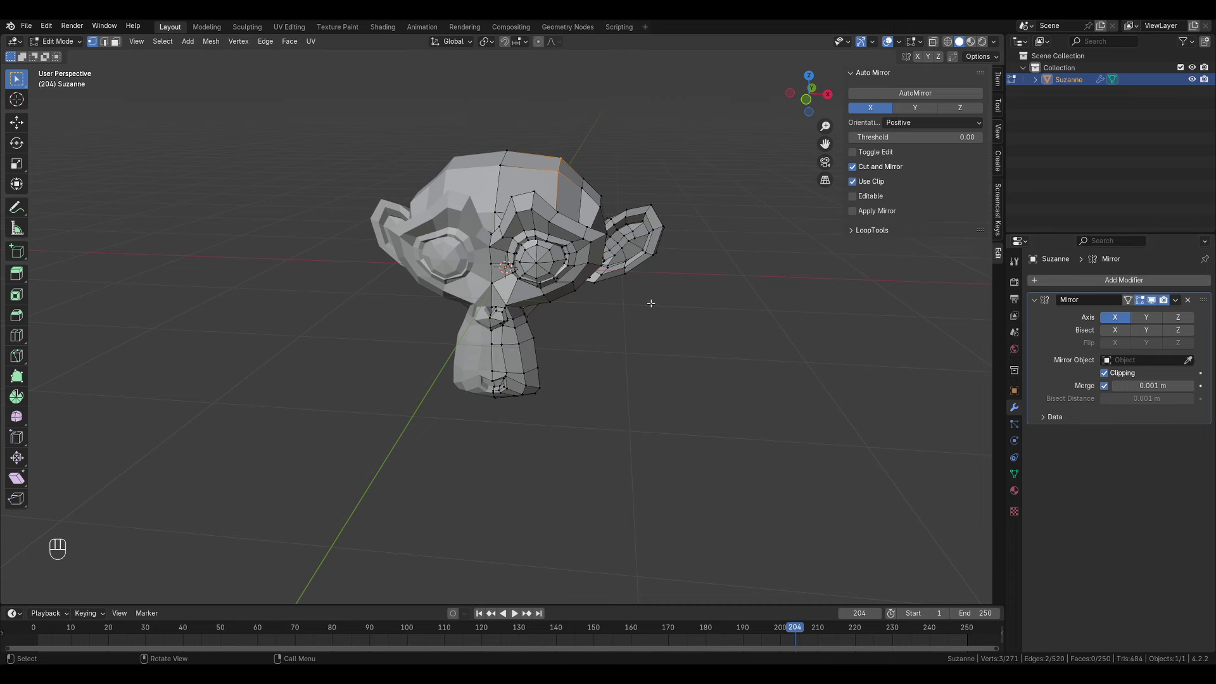
key("shift+a")
key("x")
key("shift+a")
Place the cube over Suzanne, apply Brush Boolean Difference, then move the cutter to change the cut.
key("g")
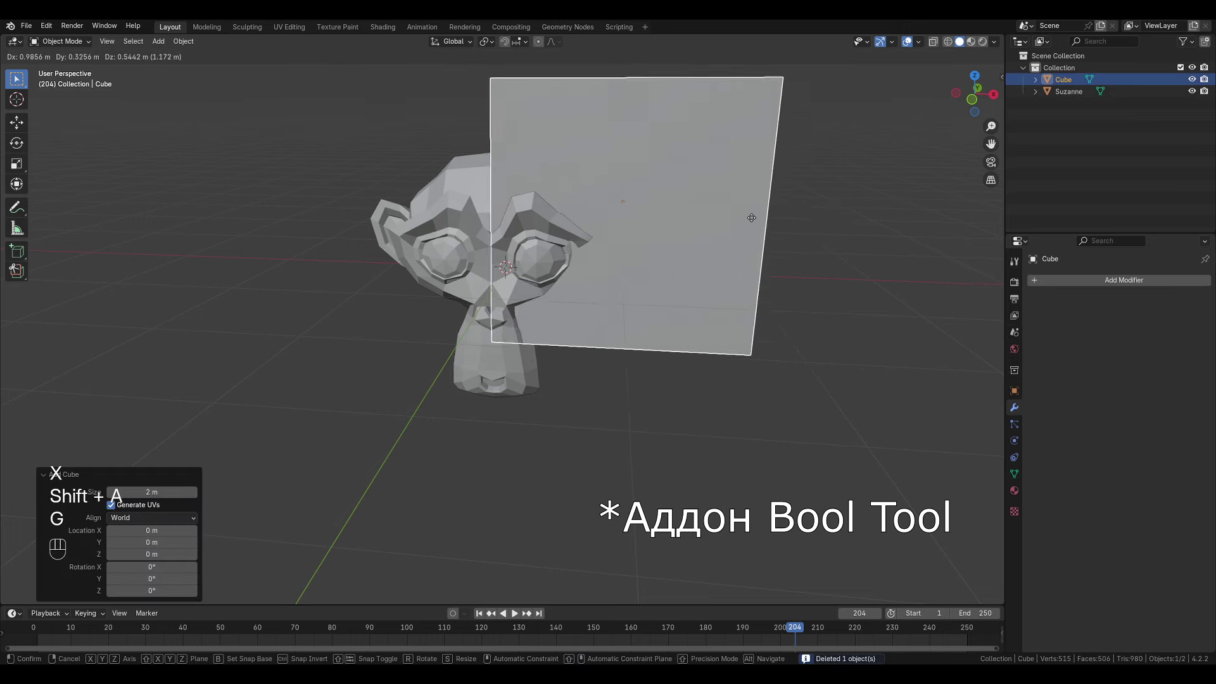
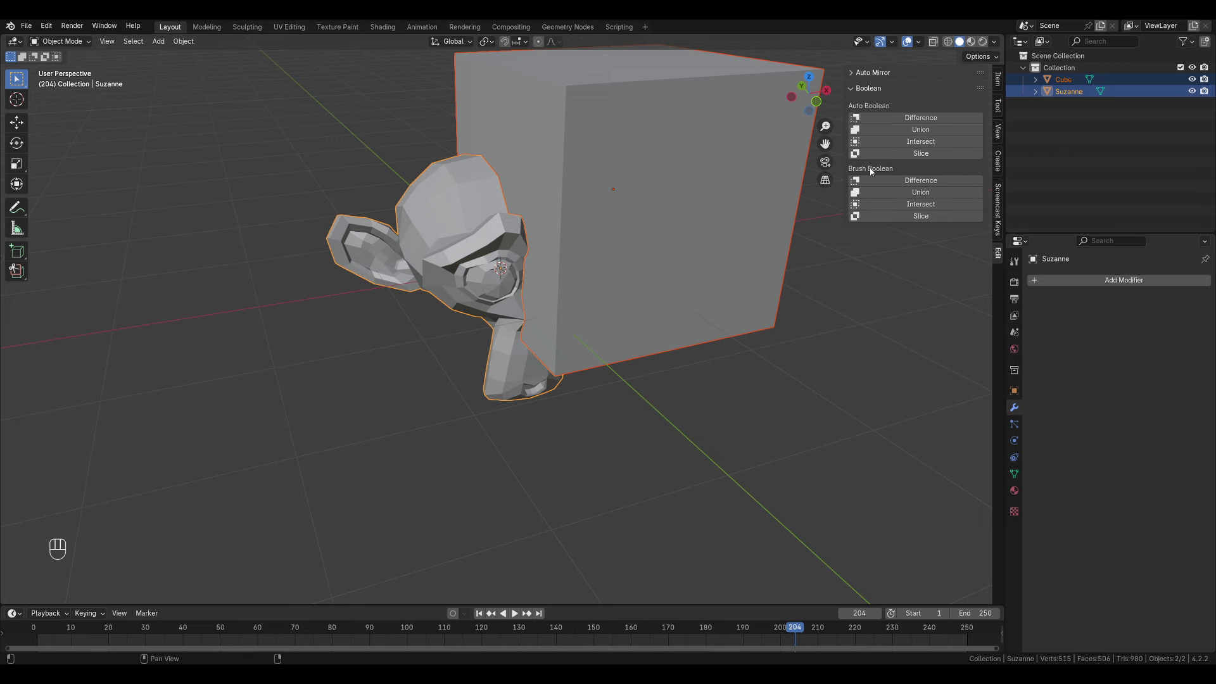
left_click(916, 184)
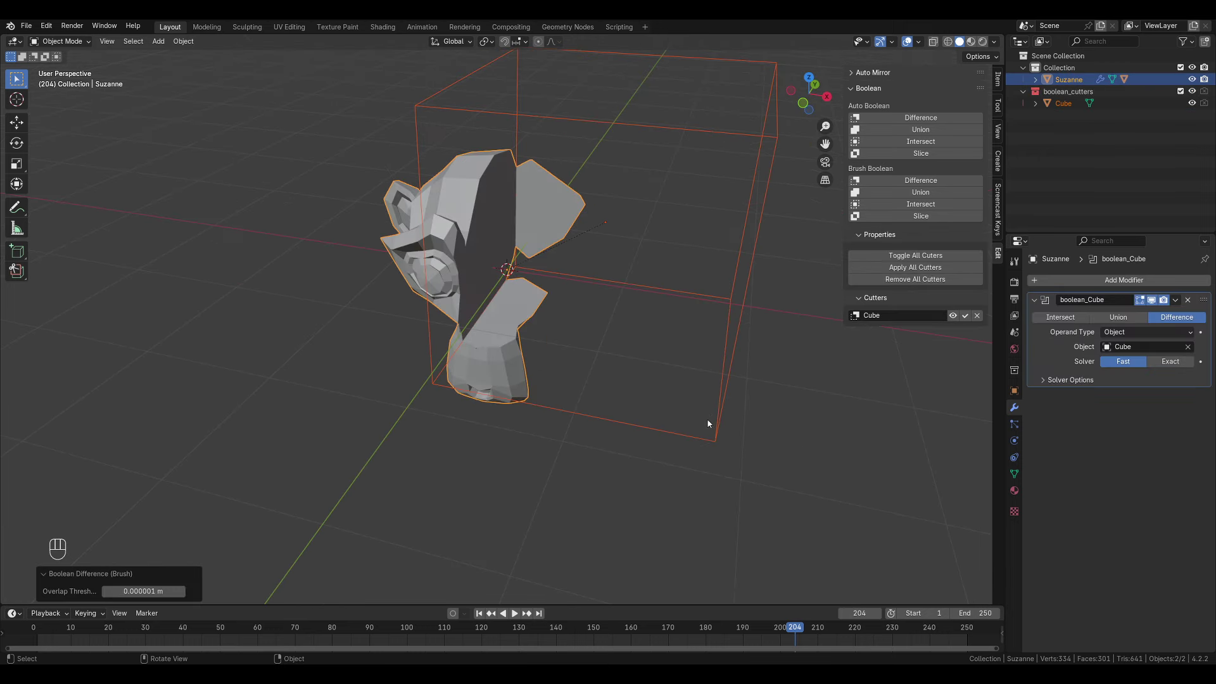
left_click(717, 431)
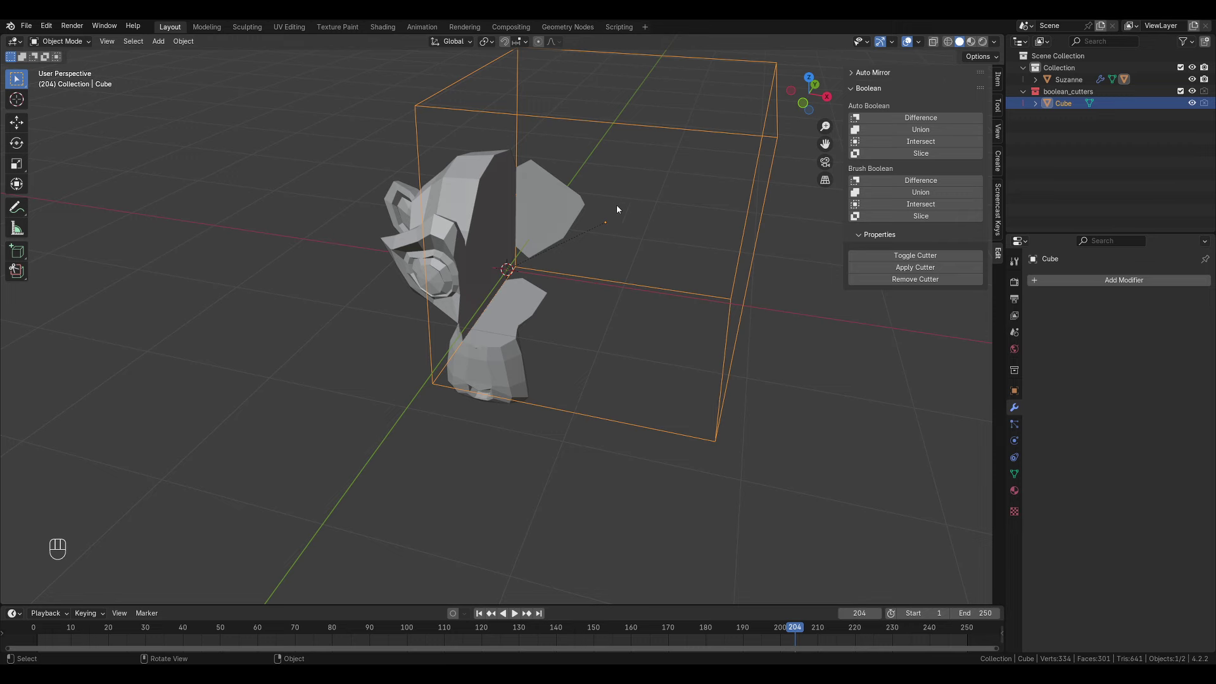
key("g")
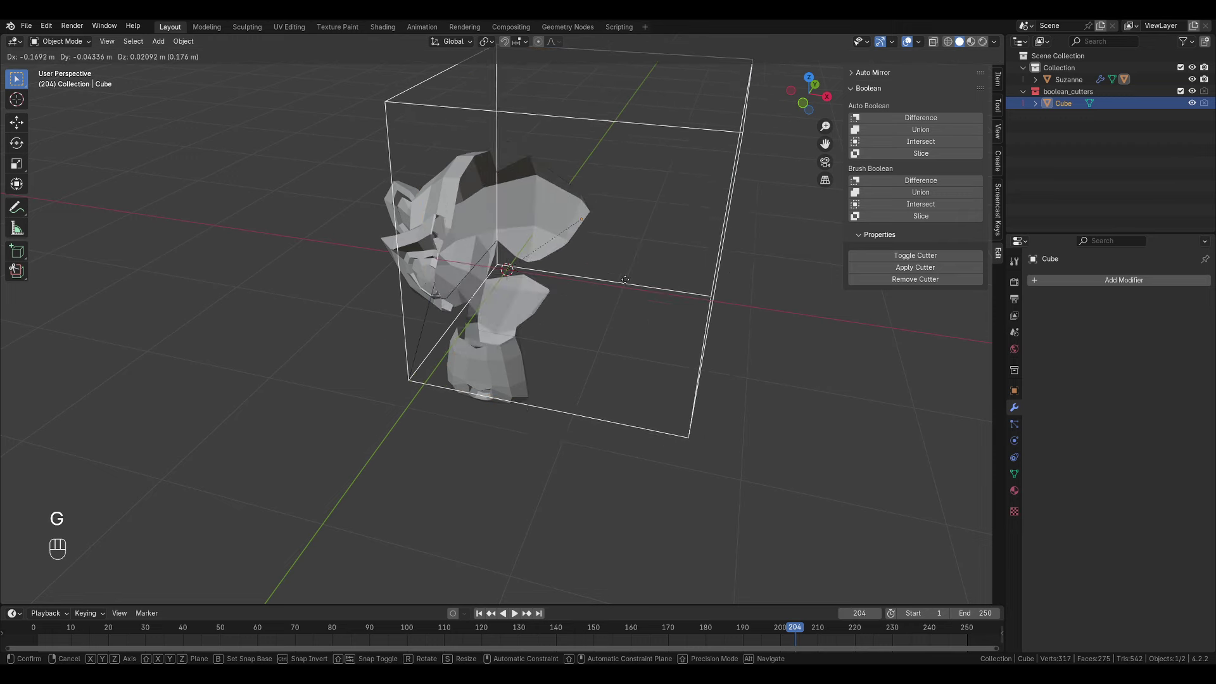